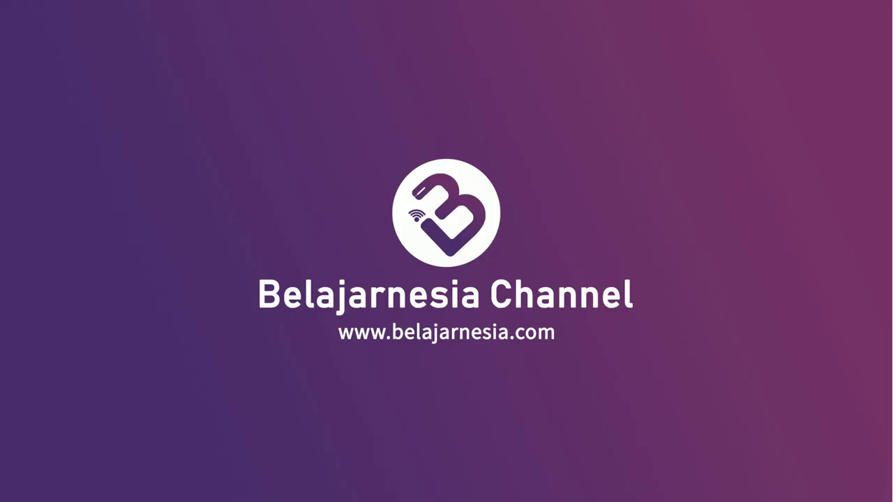
Step: Wait at the empty Illustrator workspace before any document is created
left_click_drag(164, 431, 143, 345)
left_click_drag(146, 414, 265, 348)
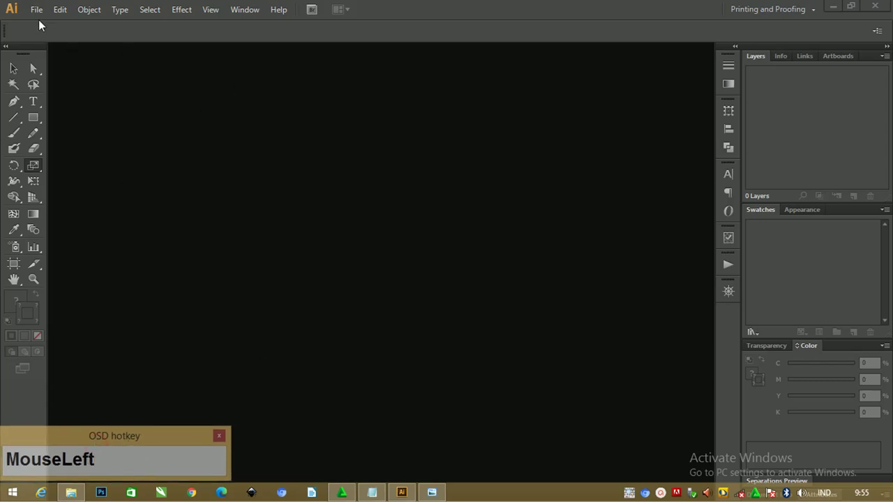
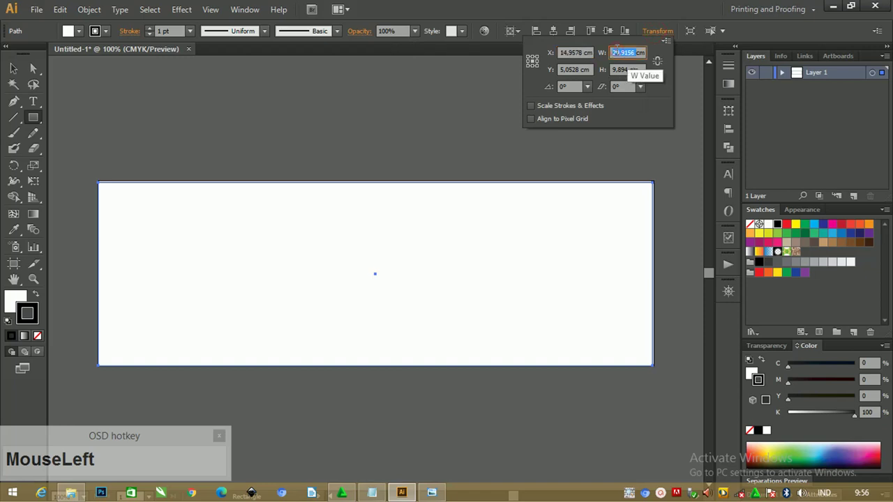
Step: Set the new banner rectangle's width to 30 cm in the Transform panel
type("30")
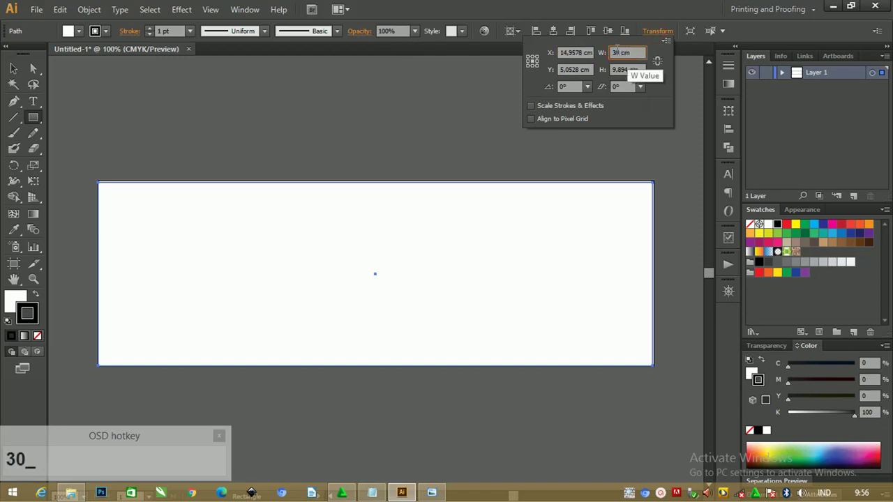
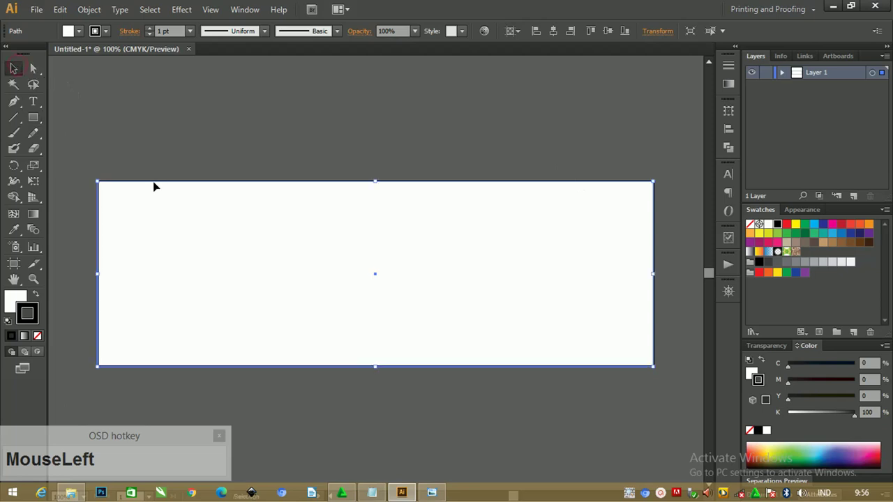
Step: Duplicate the banner rectangle in place so two stacked copies exist
key("ctrl+z")
Step: Show the Vidio 2 folder with the coffee photo and reference banners
left_click(784, 76)
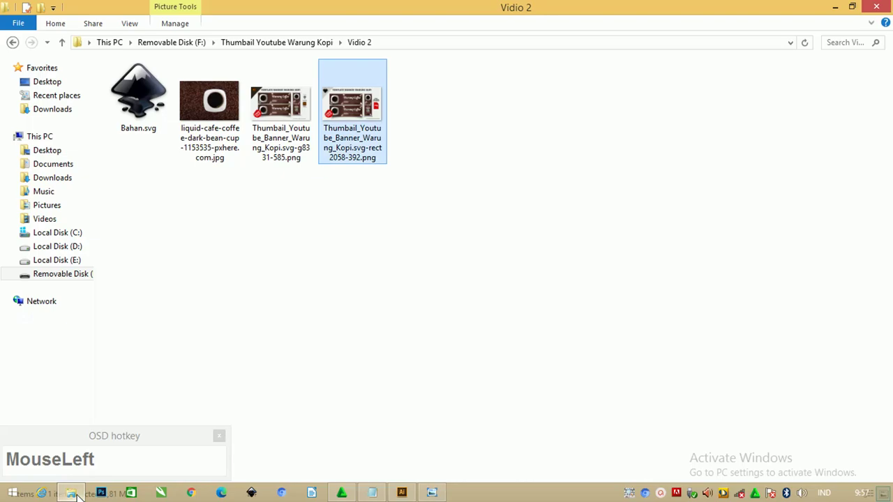
Step: Return to the banner document to fill it dark brown with an inset border
key("Tab")
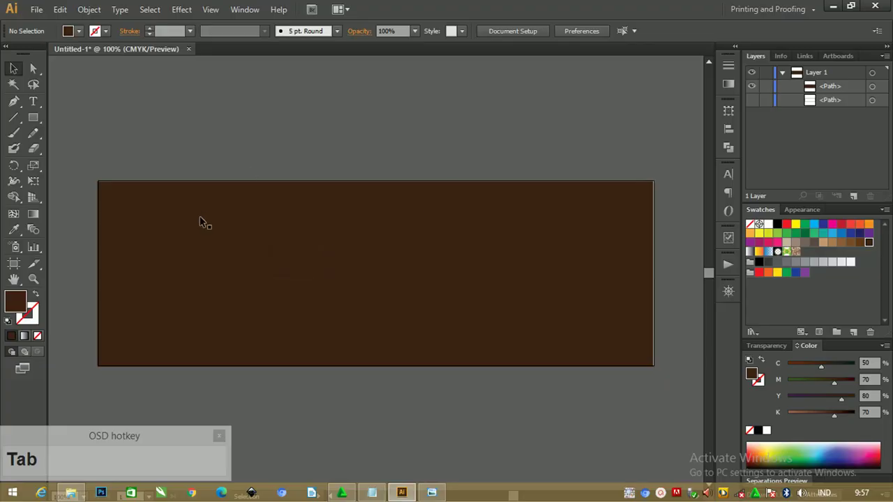
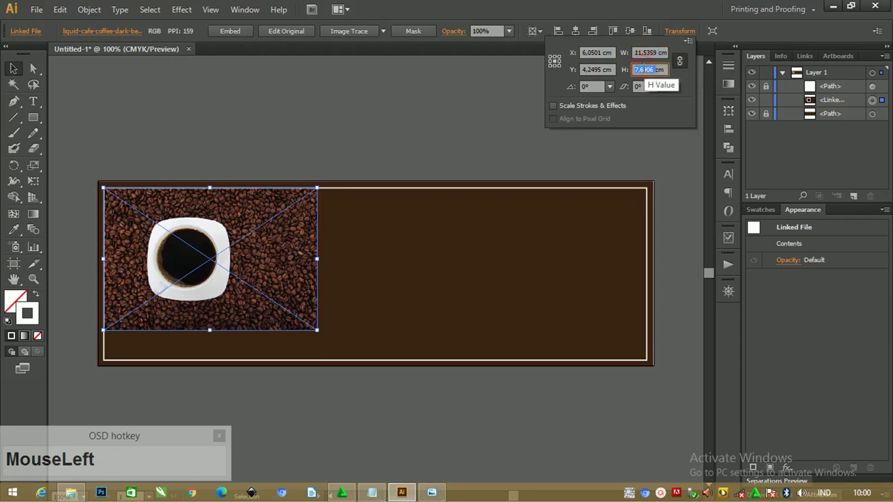
Step: Scale the coffee cup photo to 10 cm tall over the banner's left side
key("1")
key("0")
key("Return")
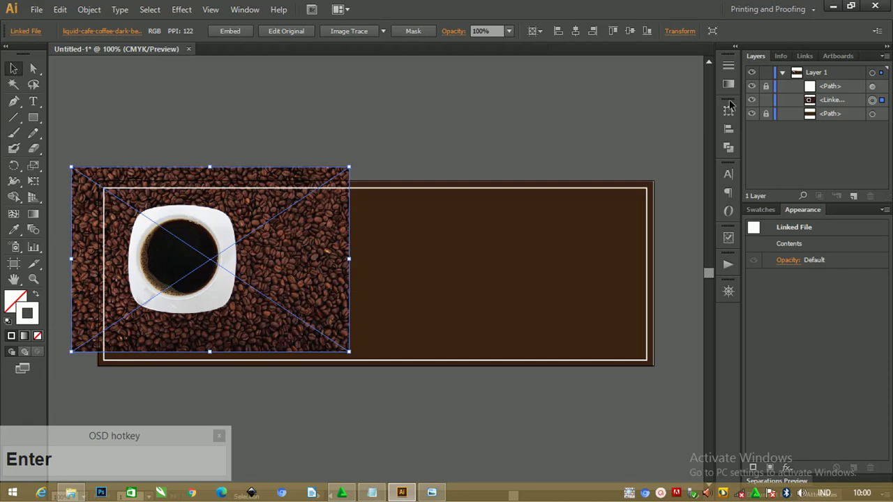
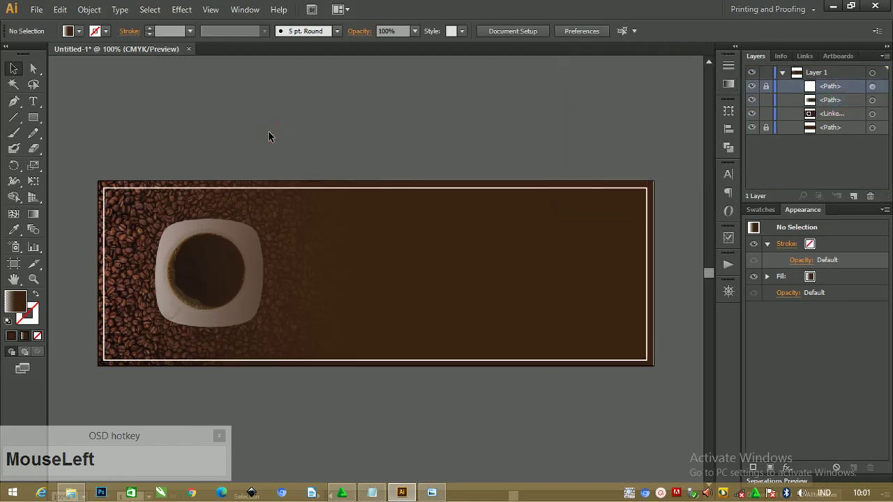
Step: Save the brown fade gradient as the swatch 'New Gradient Swatch'
key("Delete")
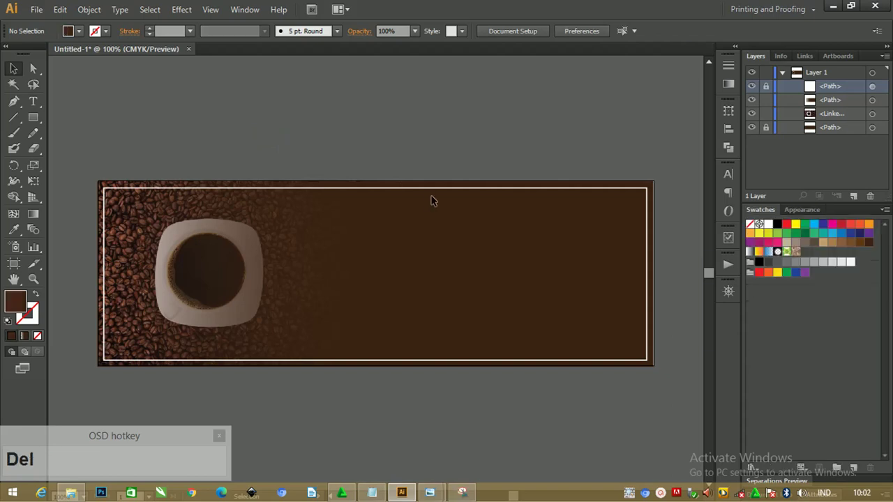
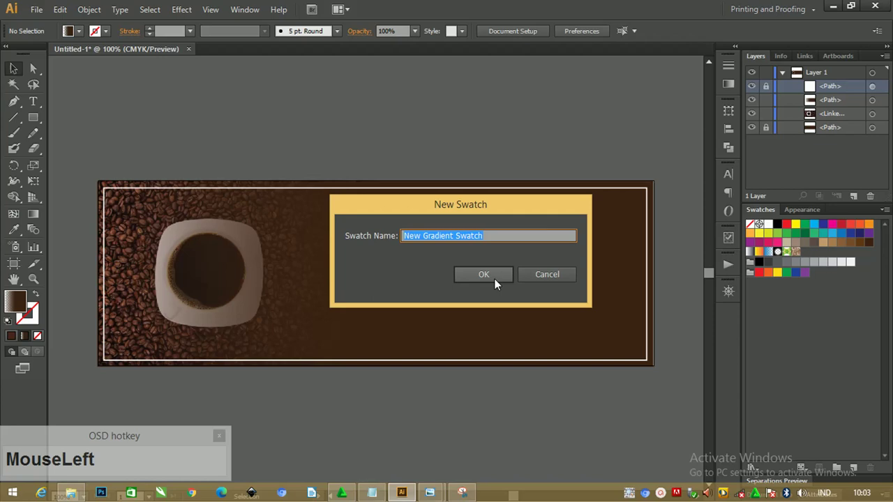
key("Delete")
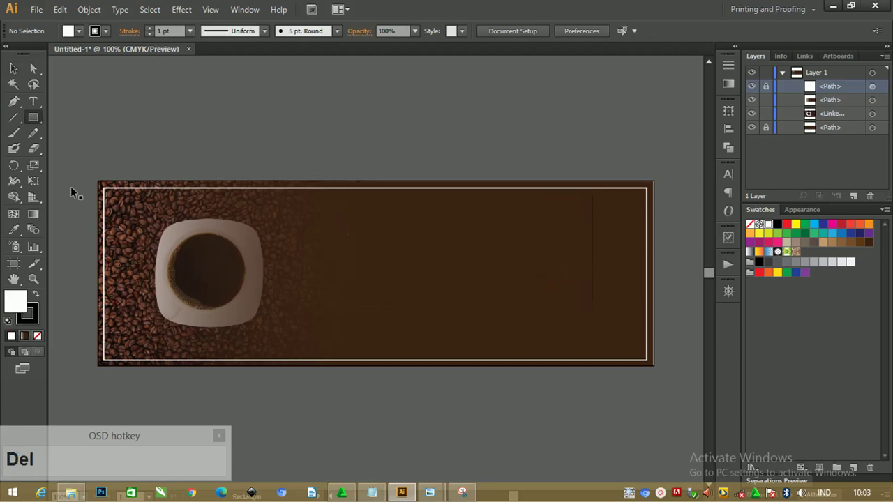
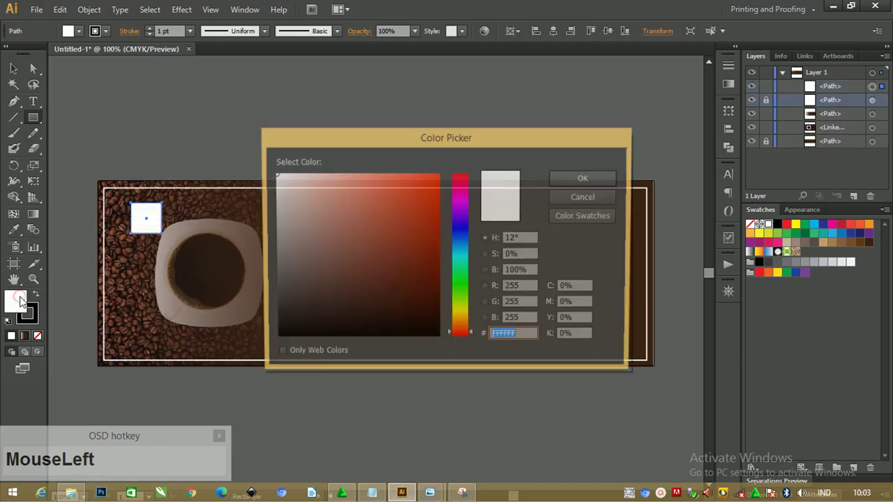
Step: Paste hex 46251C to fill the small square dark brown
key("ctrl+v")
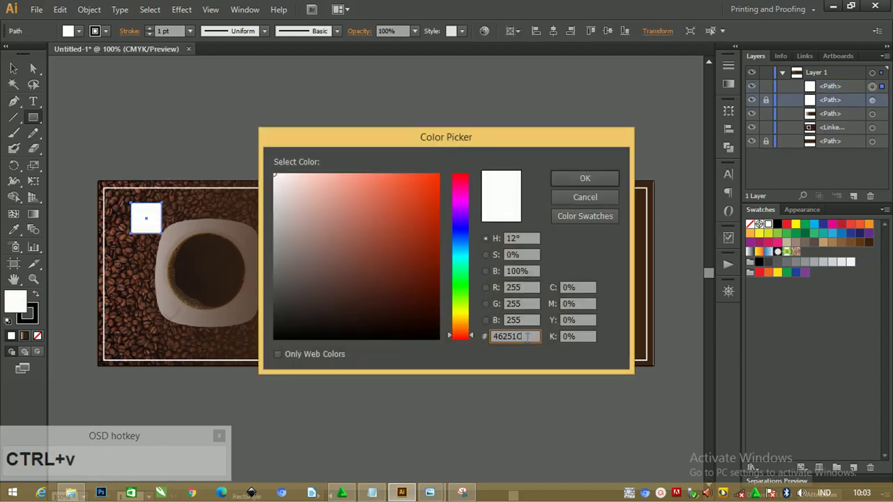
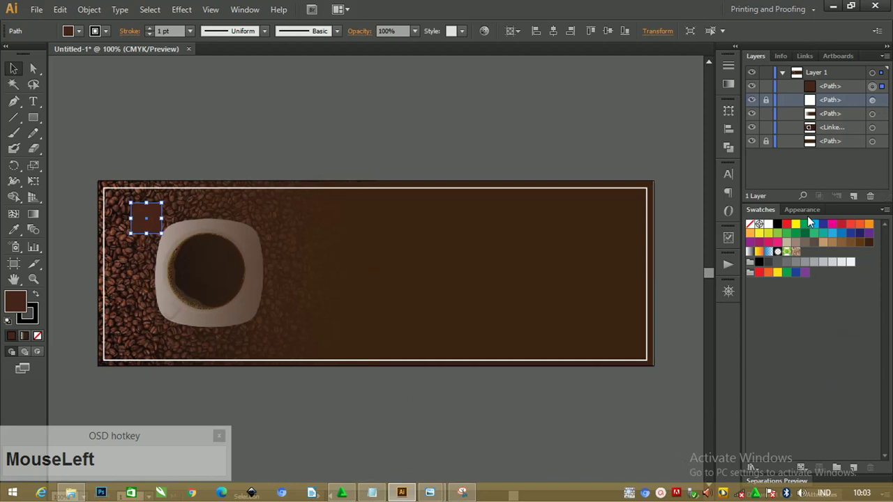
scroll("down", 3)
Step: Reapply hex 46251C to the square and save it as swatch 'kop'
left_click_drag(244, 13, 17, 69)
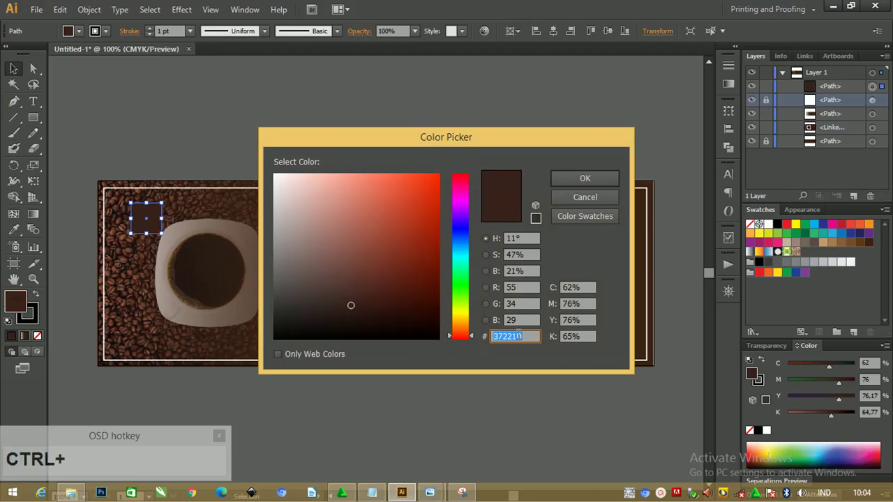
key("ctrl+v")
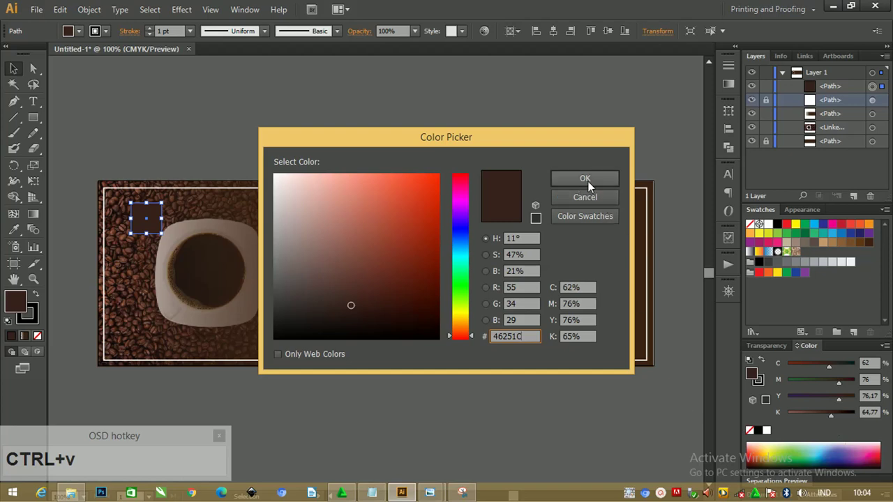
left_click(598, 179)
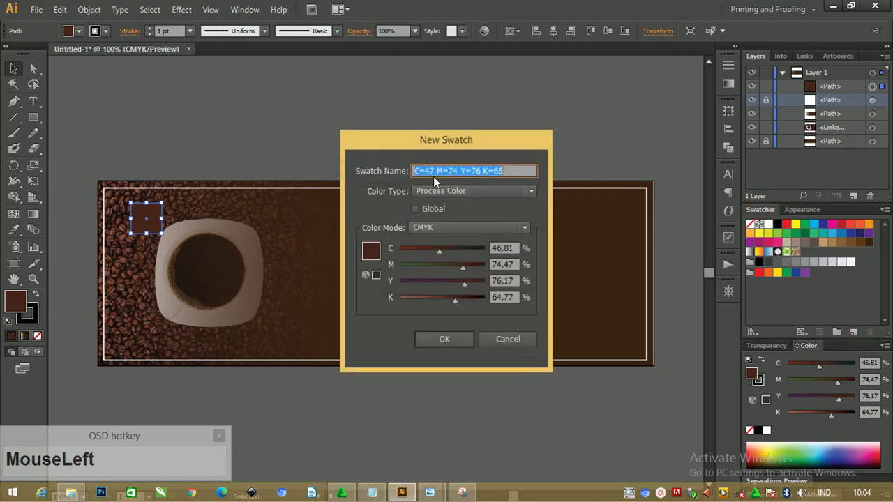
type("kop")
Step: Adjust the overlay gradient stops for a smooth photo-to-brown fade, then reach Bahan.svg's Open with menu
left_click_drag(451, 344, 5, 56)
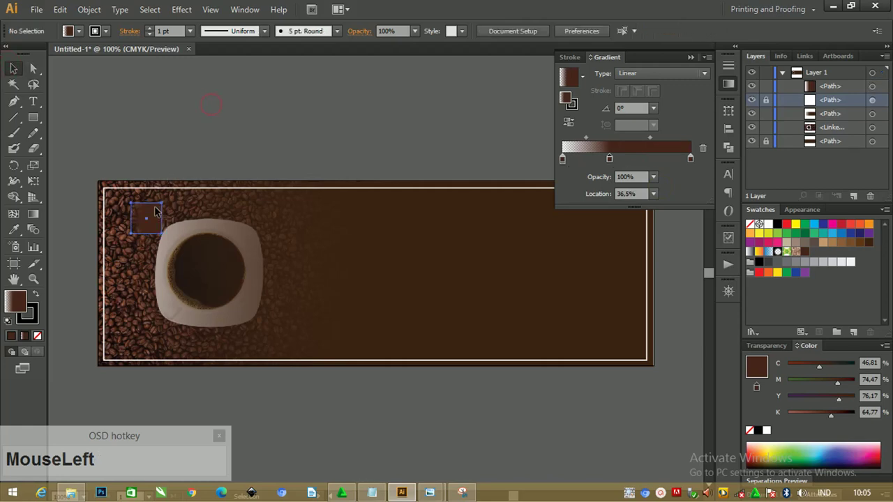
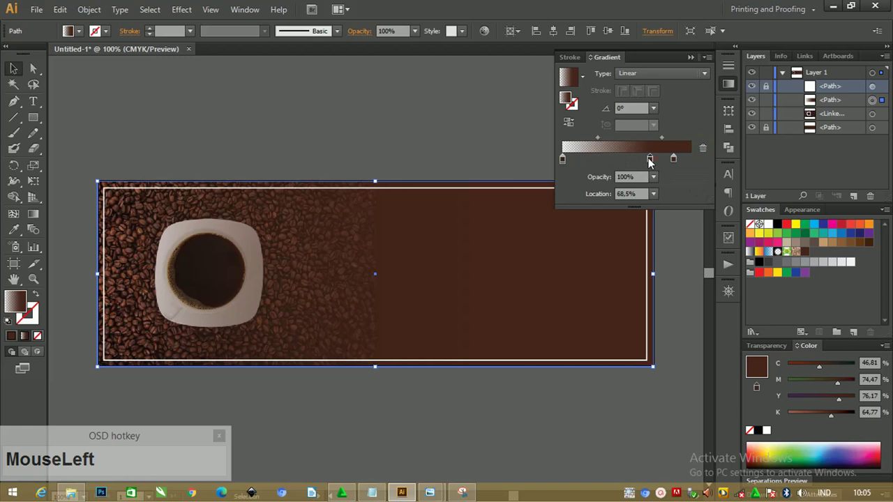
left_click_drag(624, 160, 631, 166)
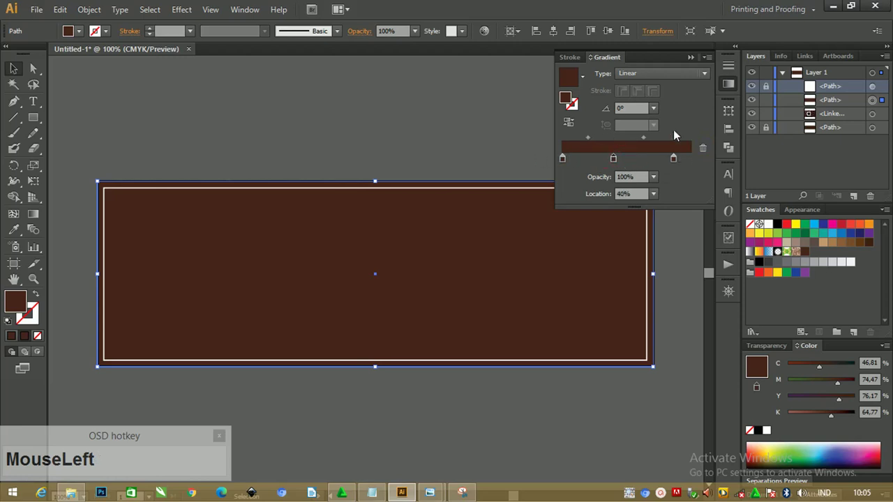
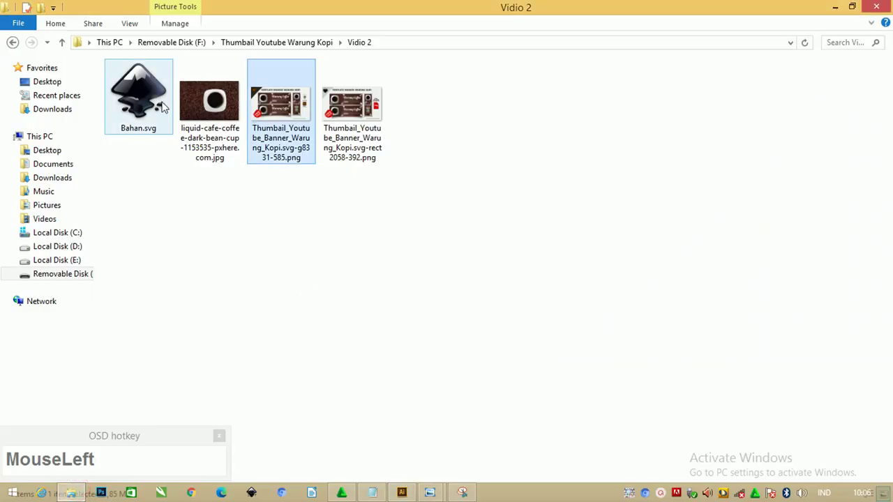
left_click_drag(164, 107, 252, 135)
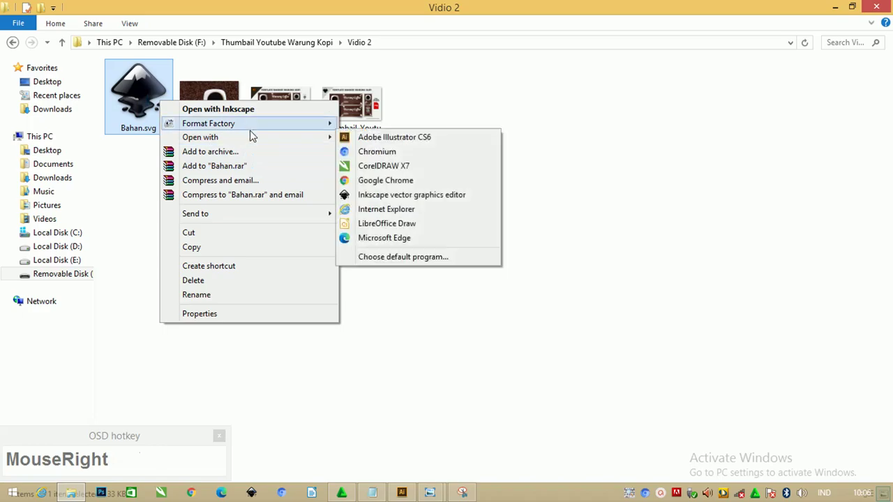
Step: Copy and cut the title material from Bahan.svg for the banner
left_click(388, 143)
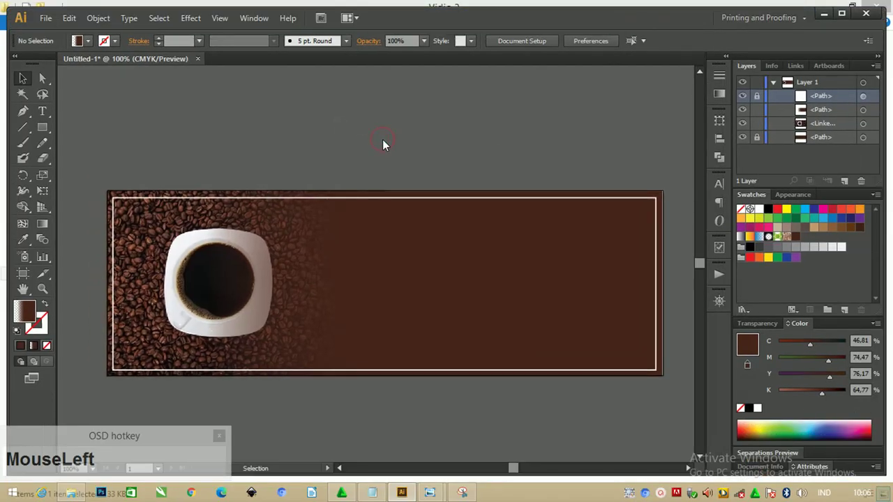
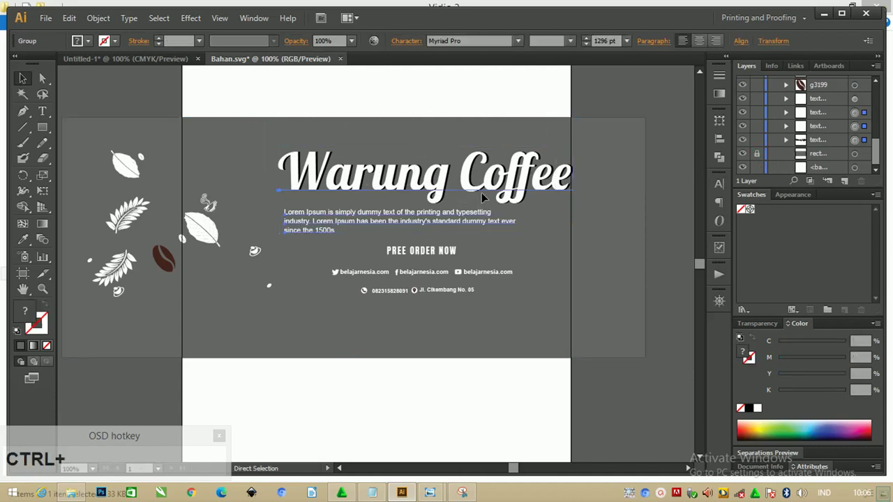
key("ctrl+c")
key("ctrl+x")
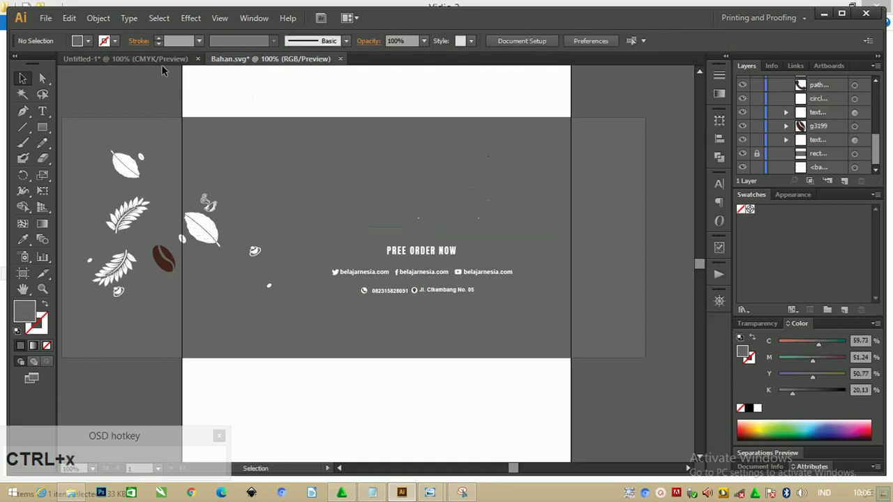
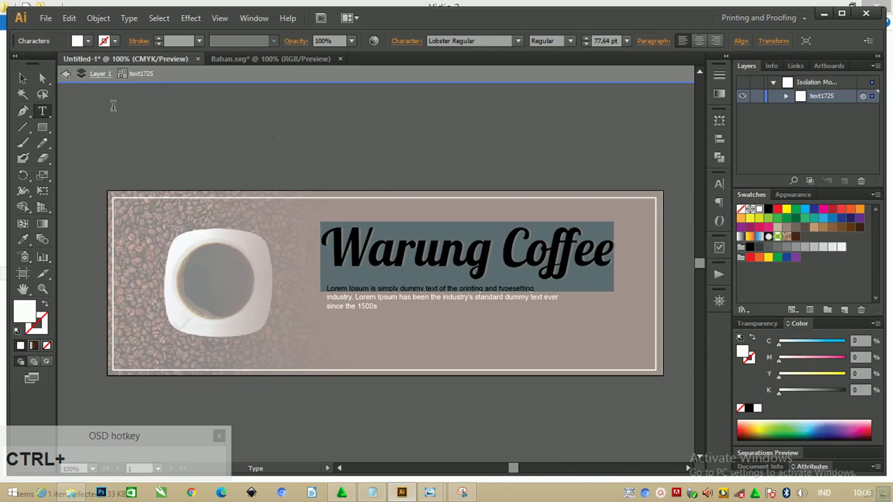
Step: Finish the white Lobster 'Warung Coffee' title and leave isolation to view the whole banner
left_click(28, 84)
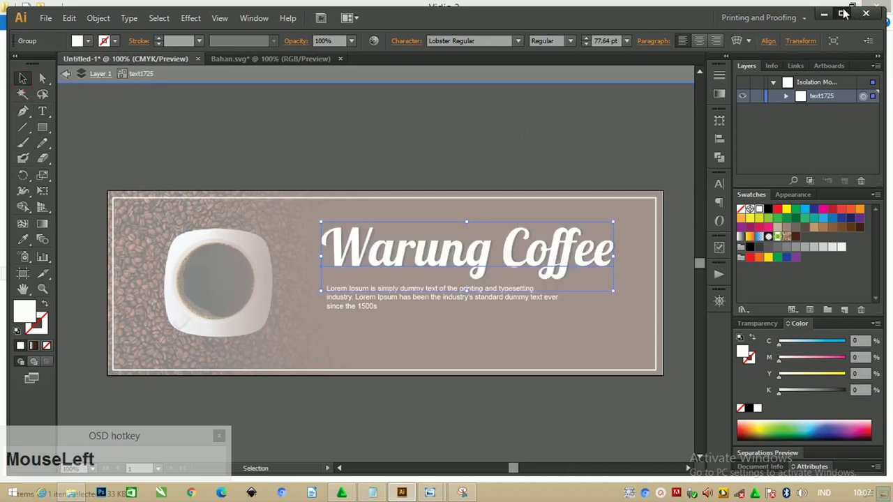
key("Escape")
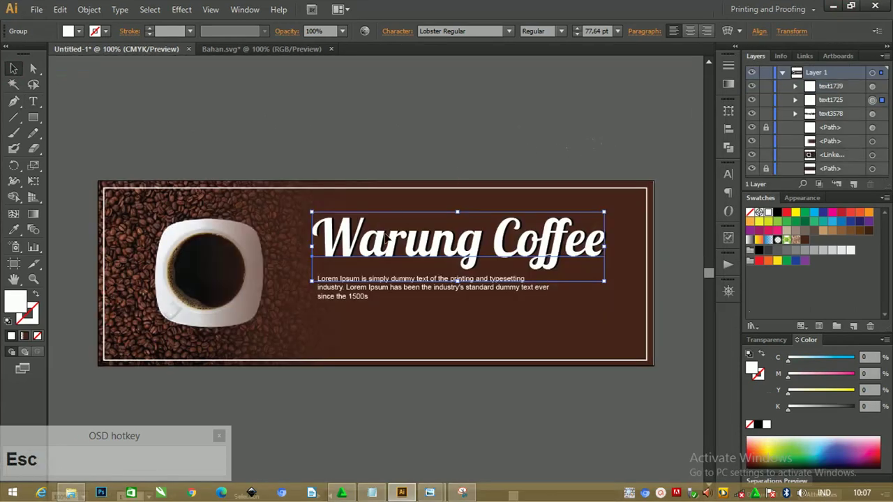
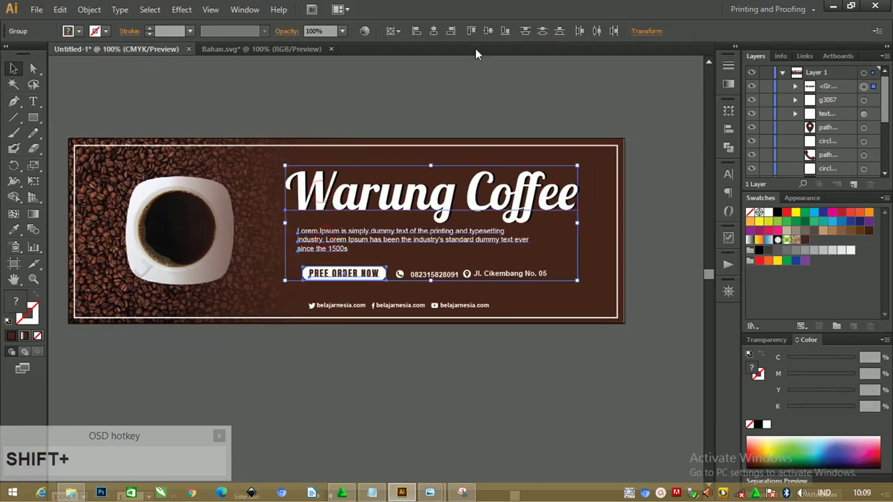
Step: Try Align panel options on the title and description, undoing each misaligned move
left_click(425, 32)
key("ctrl+z")
left_click(401, 32)
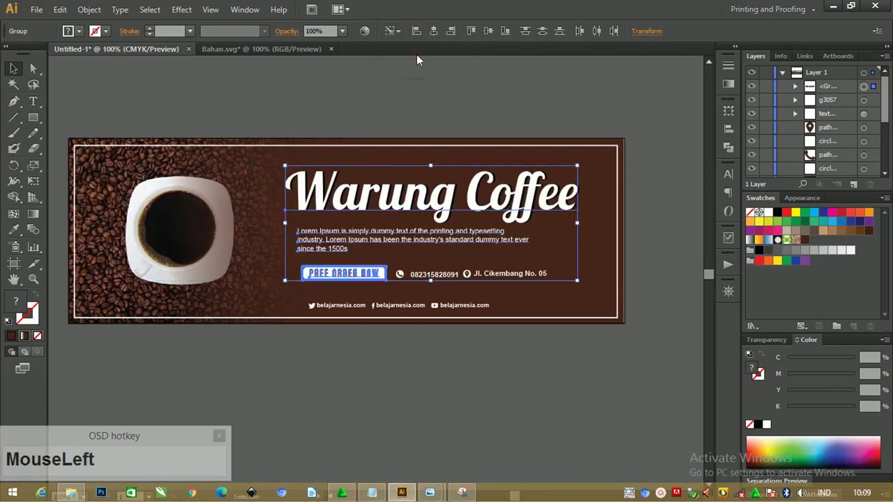
key("ctrl+z")
left_click(447, 87)
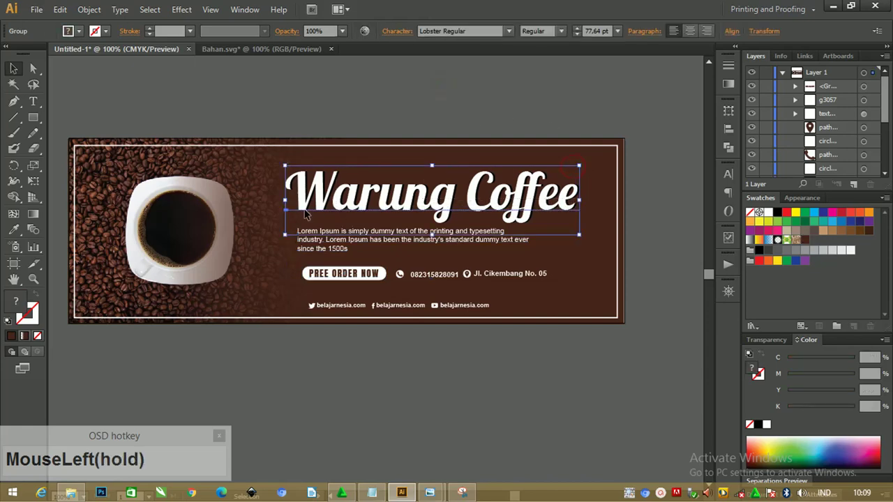
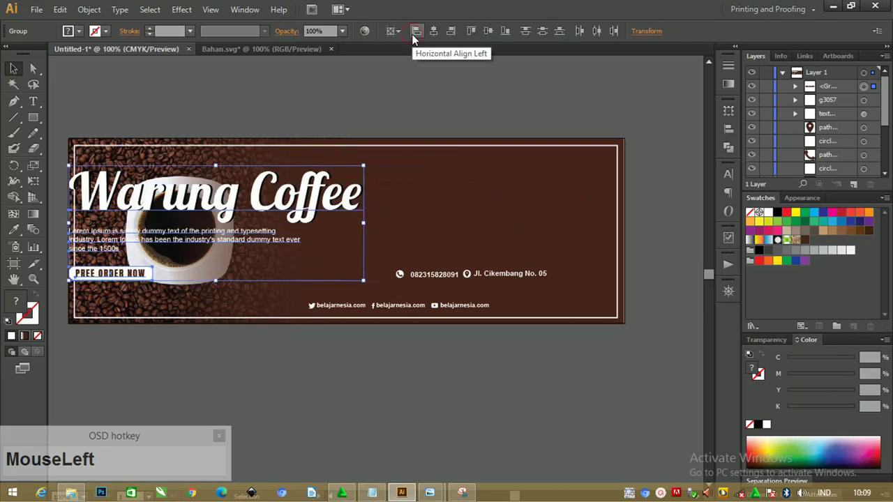
key("ctrl+z")
Step: Select the title, text and order button together, then copy and paste the Bahan.svg leaf and bean decorations onto the banner
left_click_drag(394, 33, 130, 136)
key("ctrl+c")
left_click(137, 54)
key("ctrl+v")
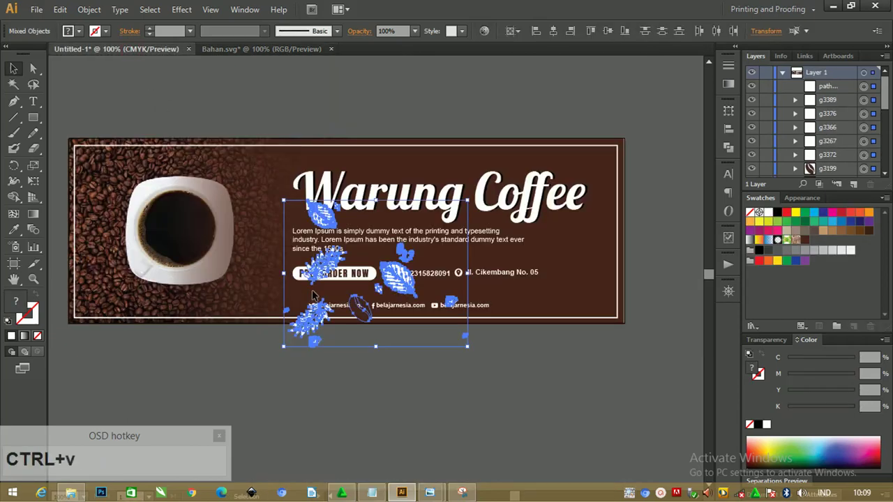
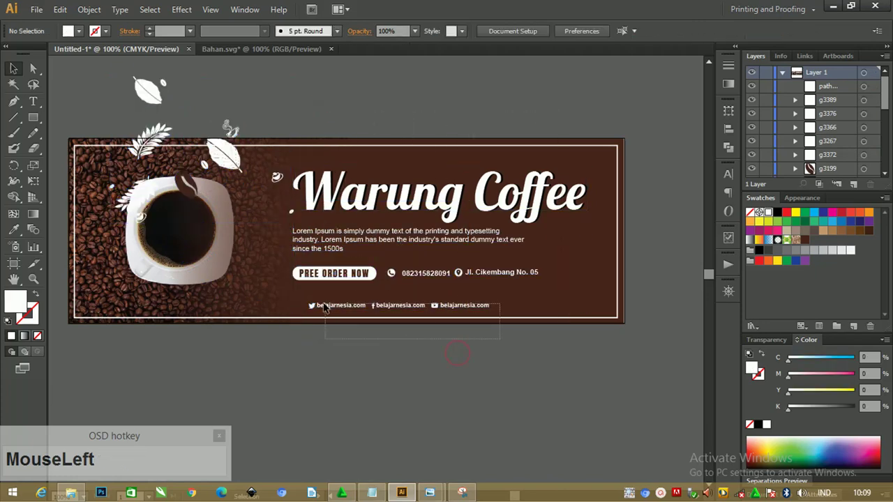
Step: Left-align the social links row with the PREE ORDER NOW button using Horizontal Align Left
left_click(307, 276)
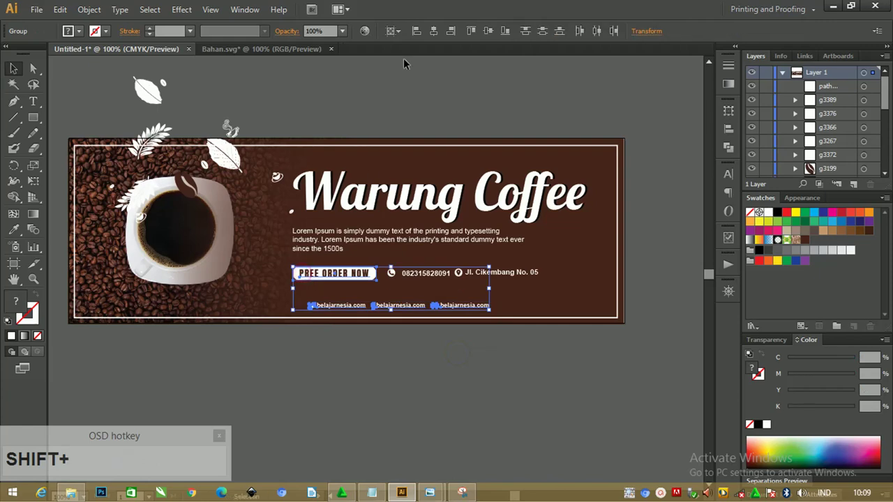
left_click(418, 34)
key("ctrl+z")
left_click(405, 38)
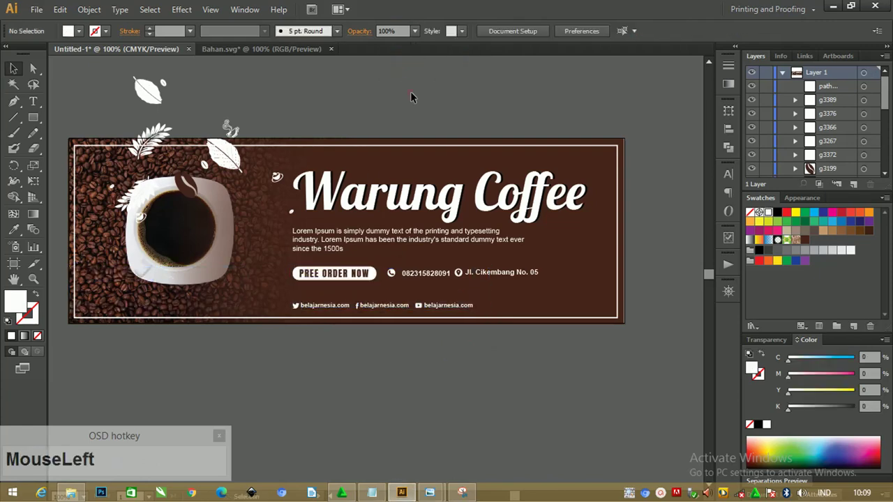
Step: Group the whole title and contact block into one object (Ctrl+G)
left_click_drag(570, 326, 304, 148)
key("ctrl+g")
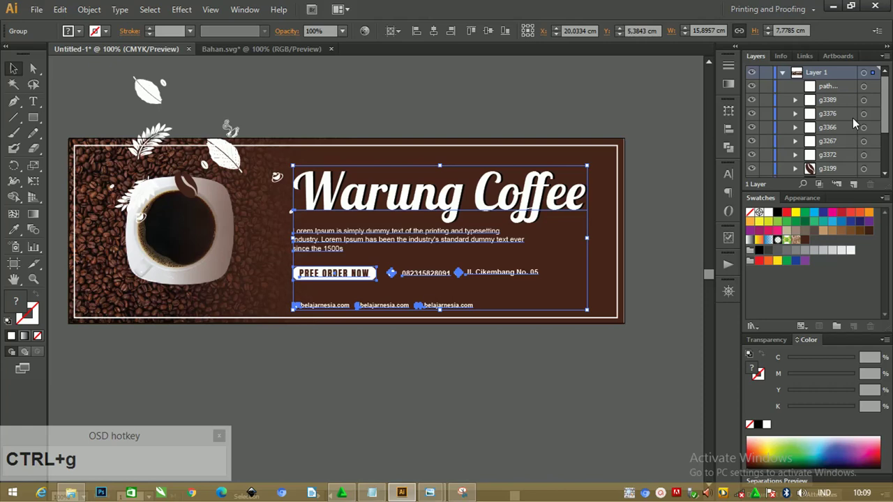